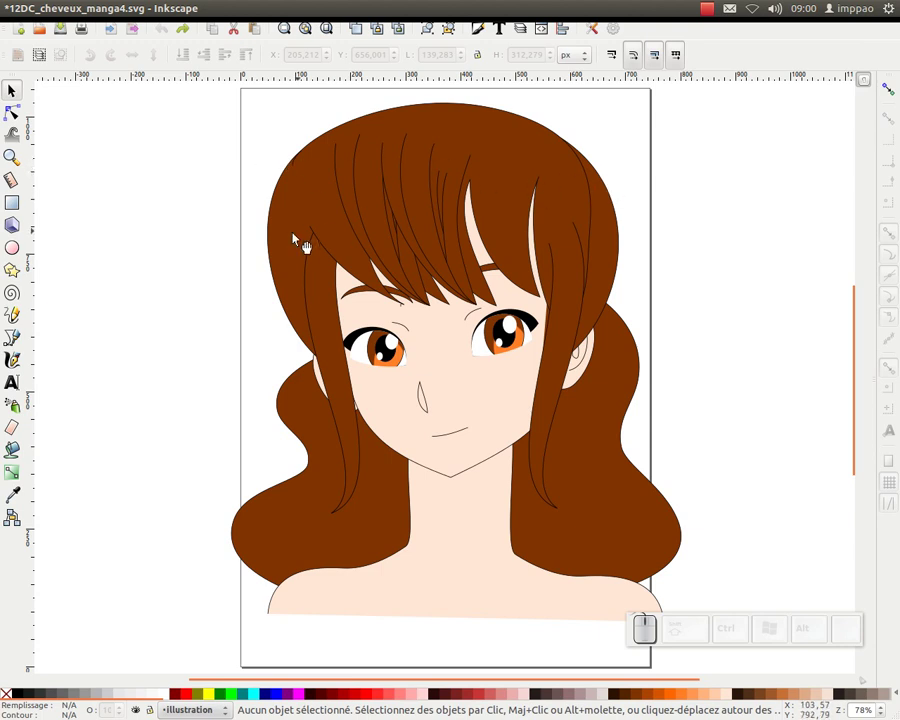
# Step: Select the spare front hair strand group placed to the right of the page
pyautogui.click(244, 16)
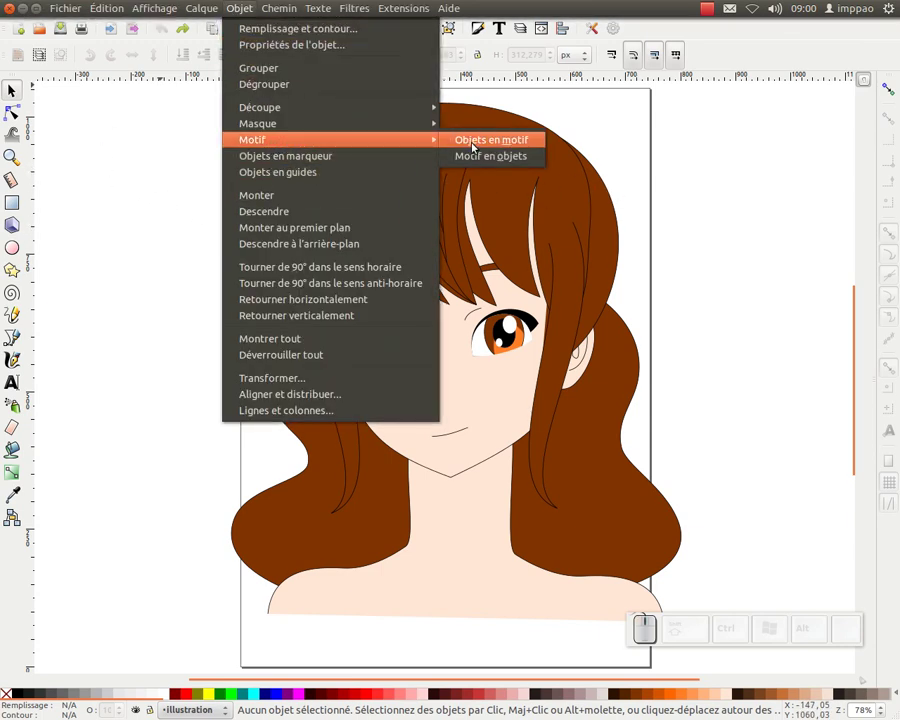
pyautogui.moveTo(16, 94); pyautogui.dragTo(393, 238)
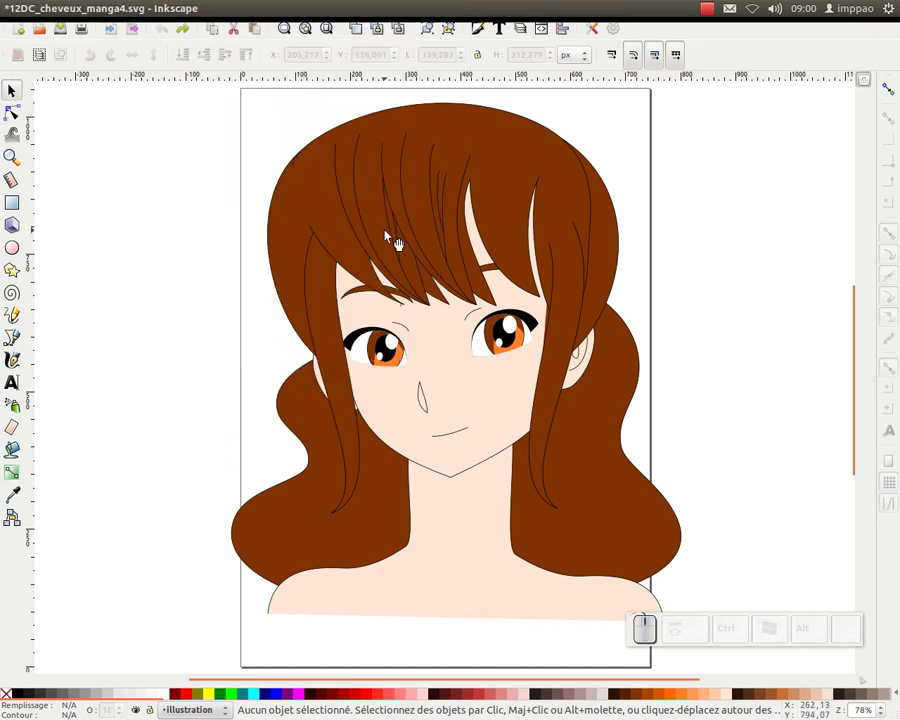
pyautogui.middleClick(356, 231)
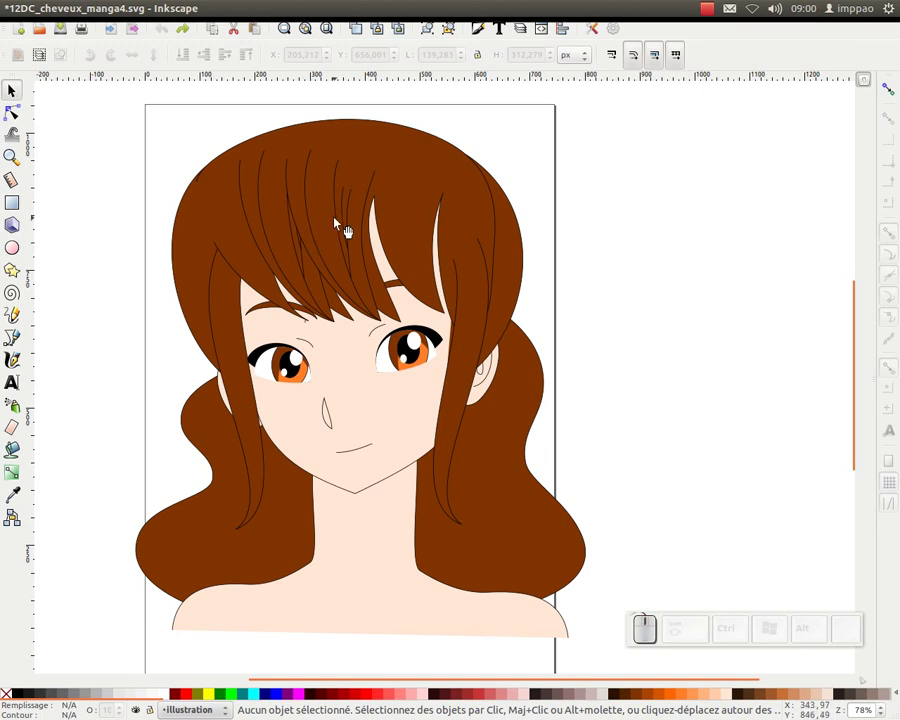
pyautogui.click(341, 226)
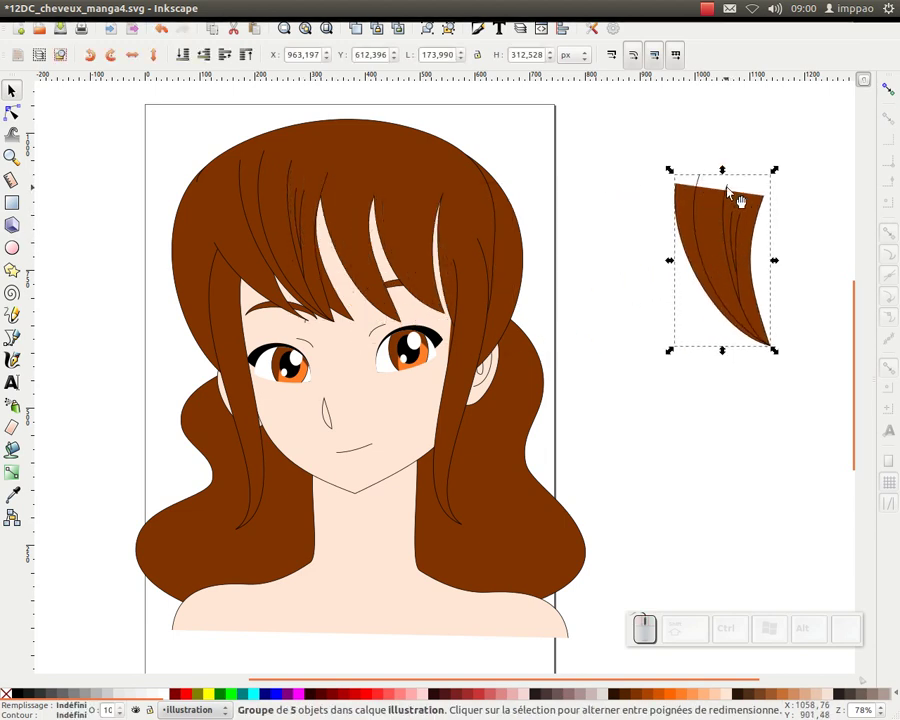
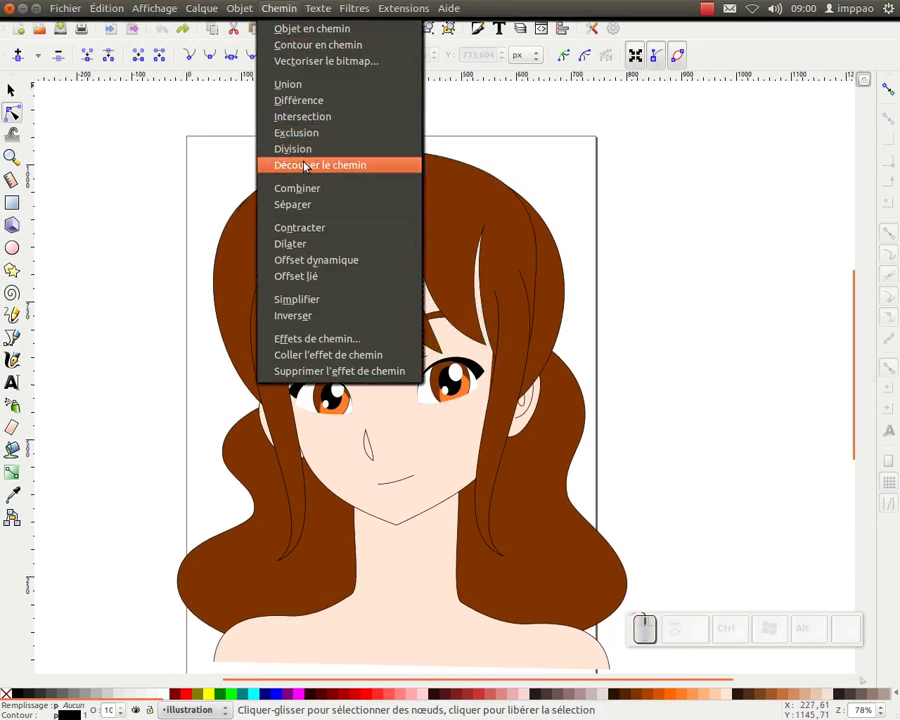
# Step: Combine the spare strand lines into a single path with Ctrl+K
pyautogui.click(305, 197)
pyautogui.click(12, 97)
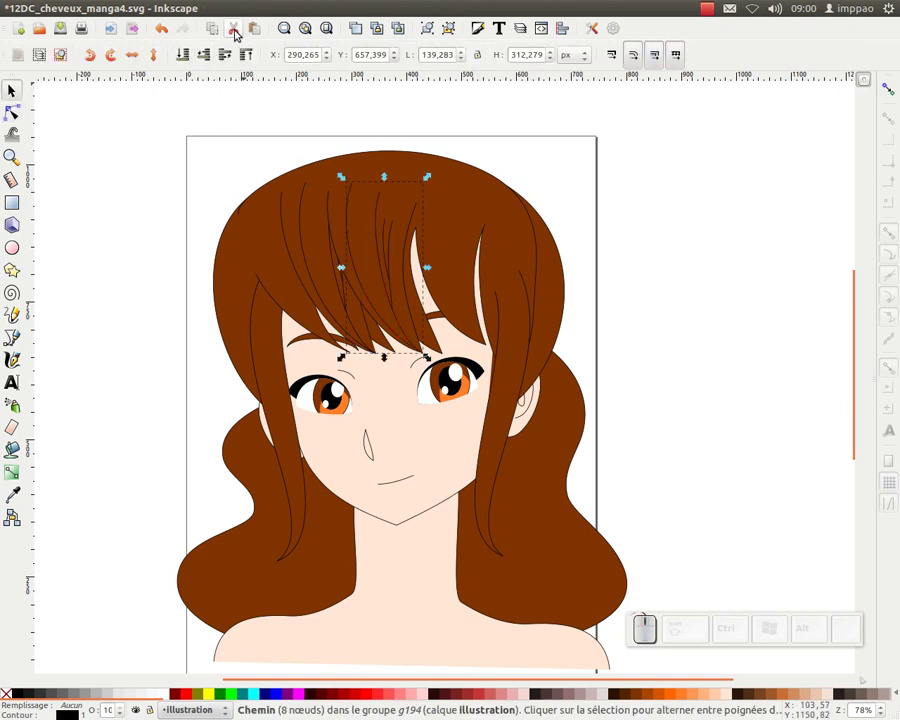
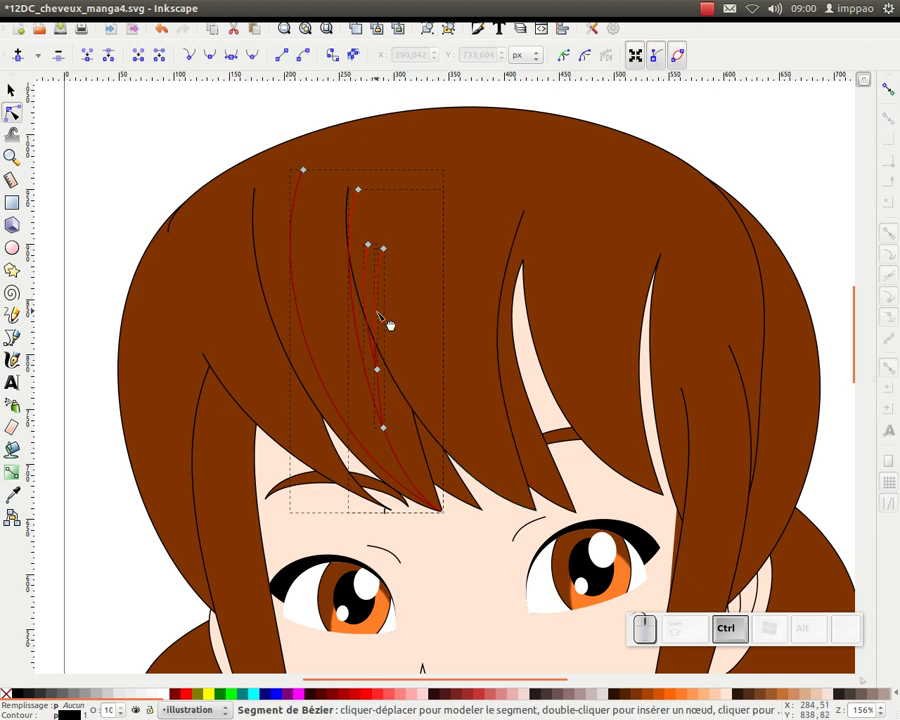
pyautogui.press('ctrl+k')
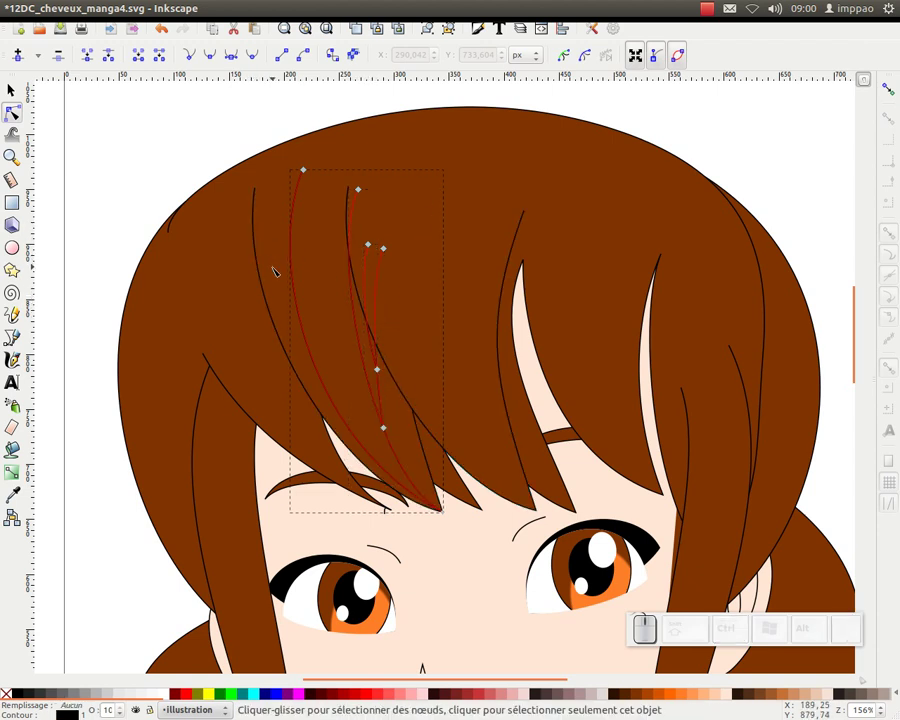
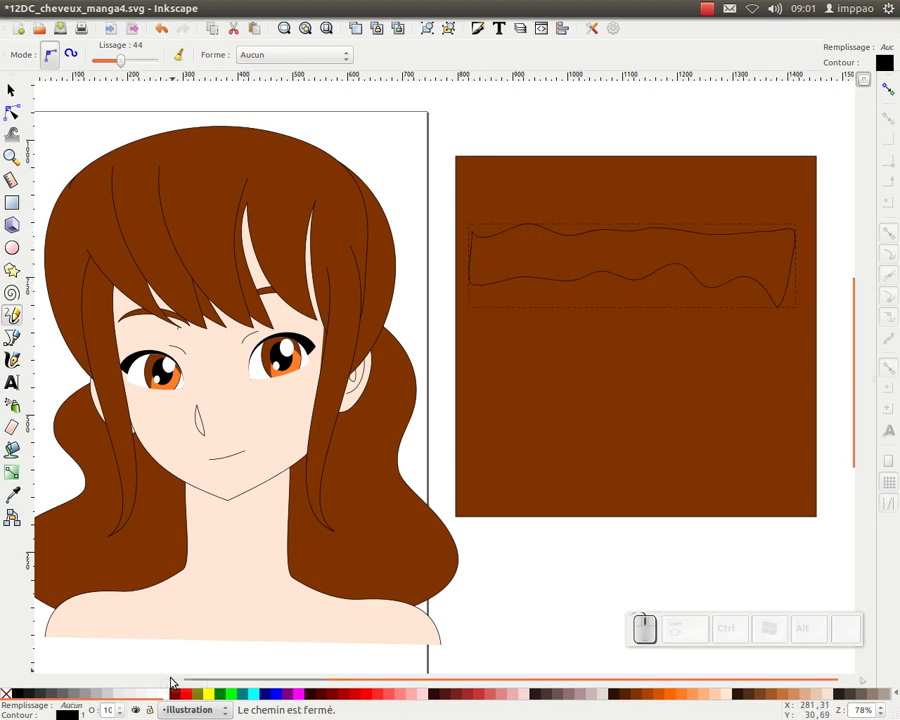
# Step: Fill the wavy band white, flatten it thinner, and group it with the brown square
pyautogui.click(169, 700)
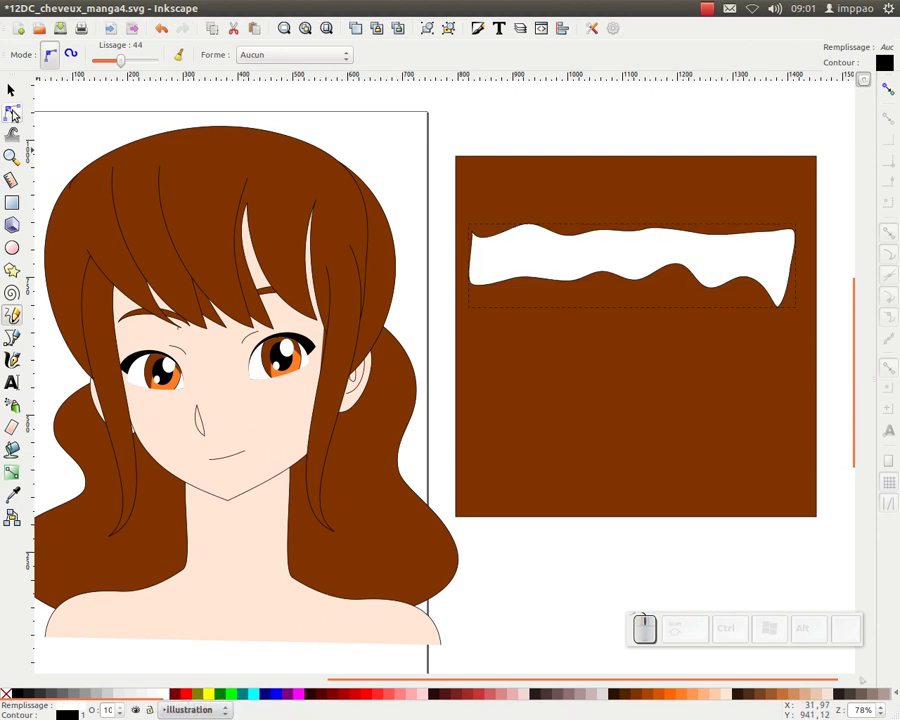
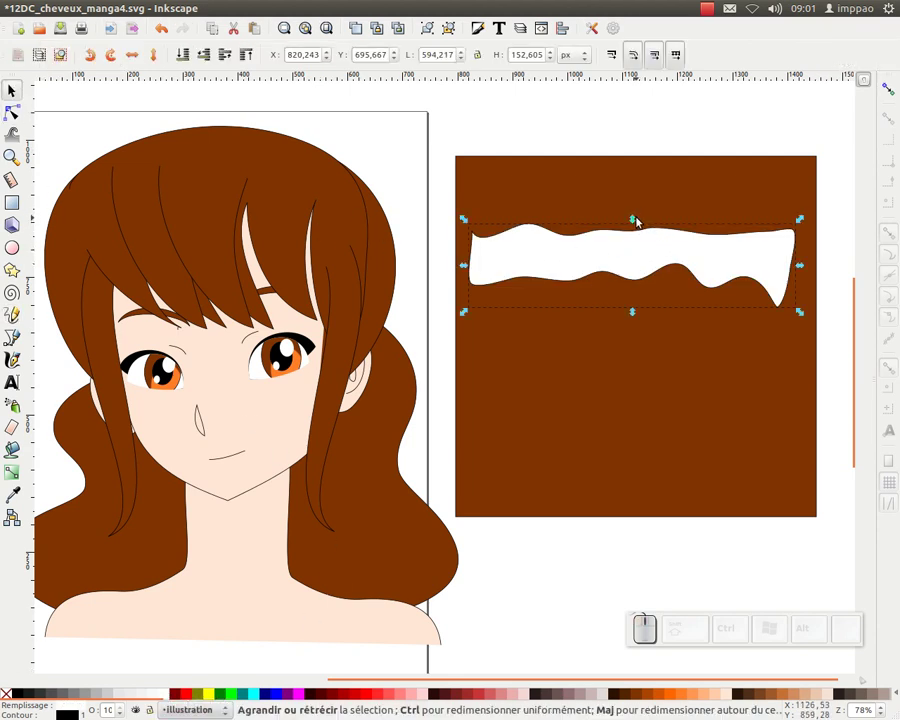
pyautogui.moveTo(637, 225); pyautogui.dragTo(664, 225)
pyautogui.click(666, 210)
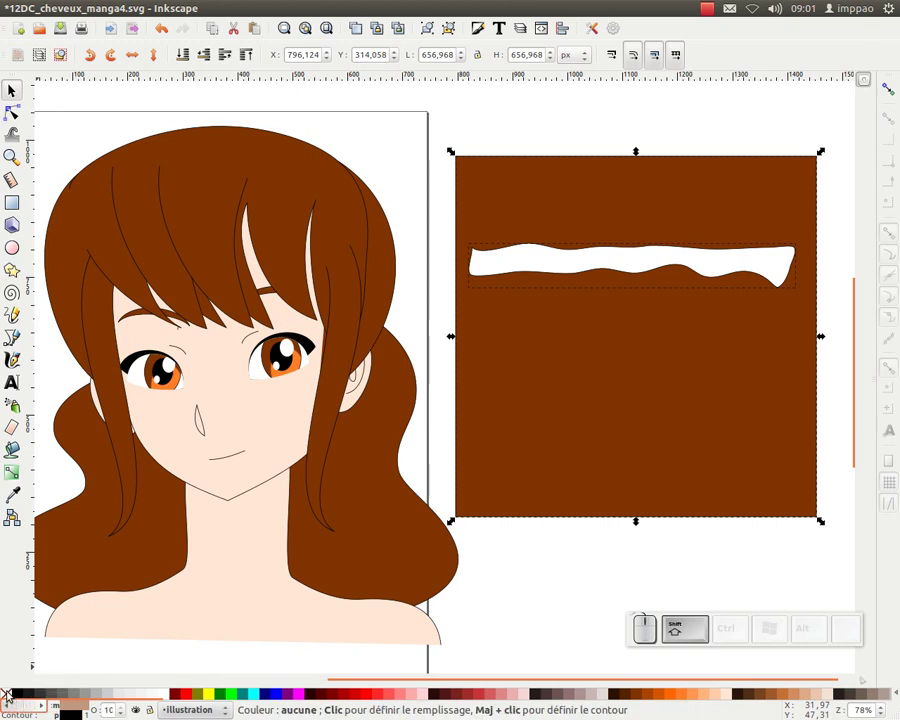
pyautogui.click(8, 698)
pyautogui.click(430, 29)
# Step: Clone the square-and-band group and shift the clone right to overlap the original
pyautogui.click(381, 27)
pyautogui.moveTo(517, 219); pyautogui.dragTo(544, 271)
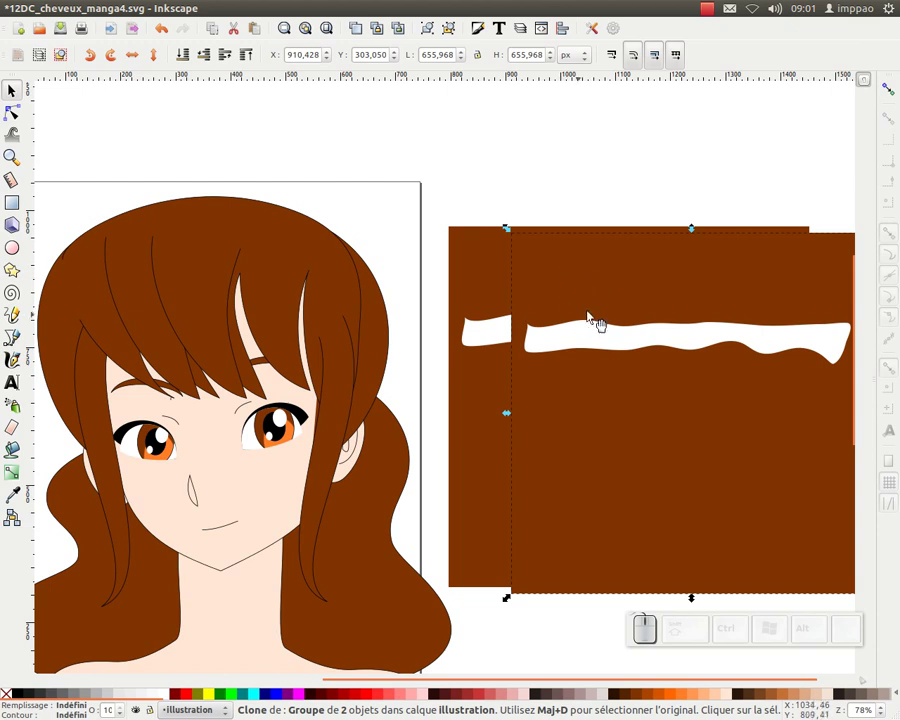
# Step: Raise the selected clone one level in the stacking order via the Object menu
pyautogui.click(238, 14)
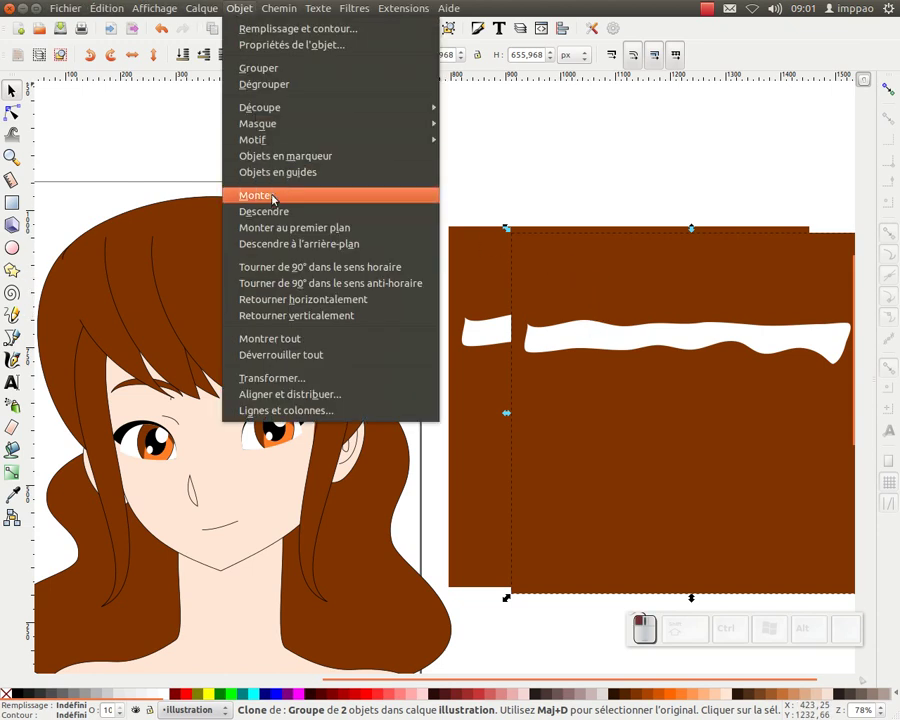
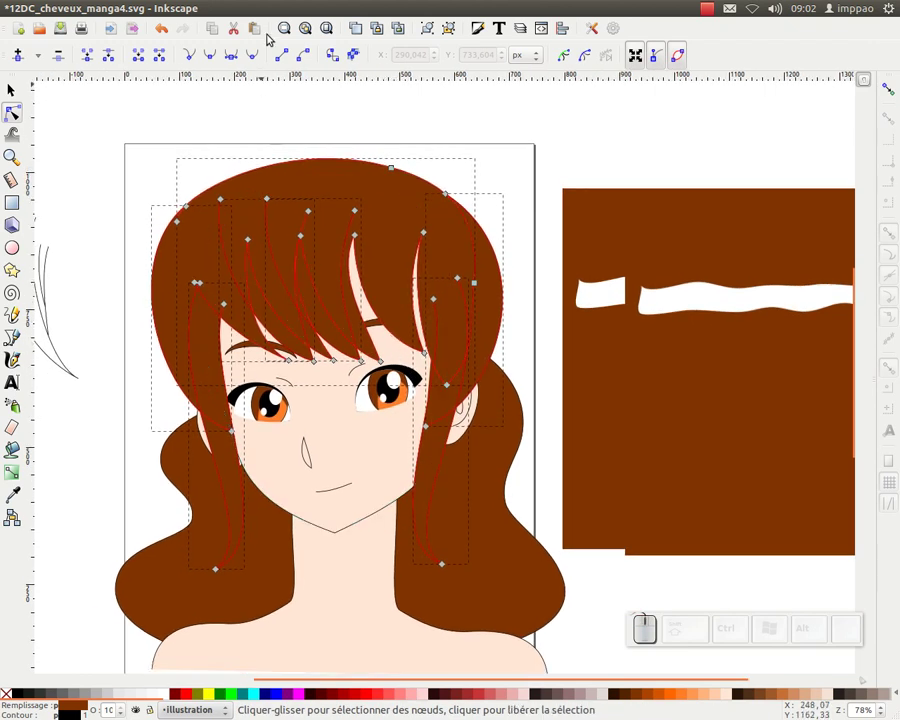
# Step: Reshape the white band into one wavy stripe across the crown, undoing a misstep
pyautogui.click(281, 13)
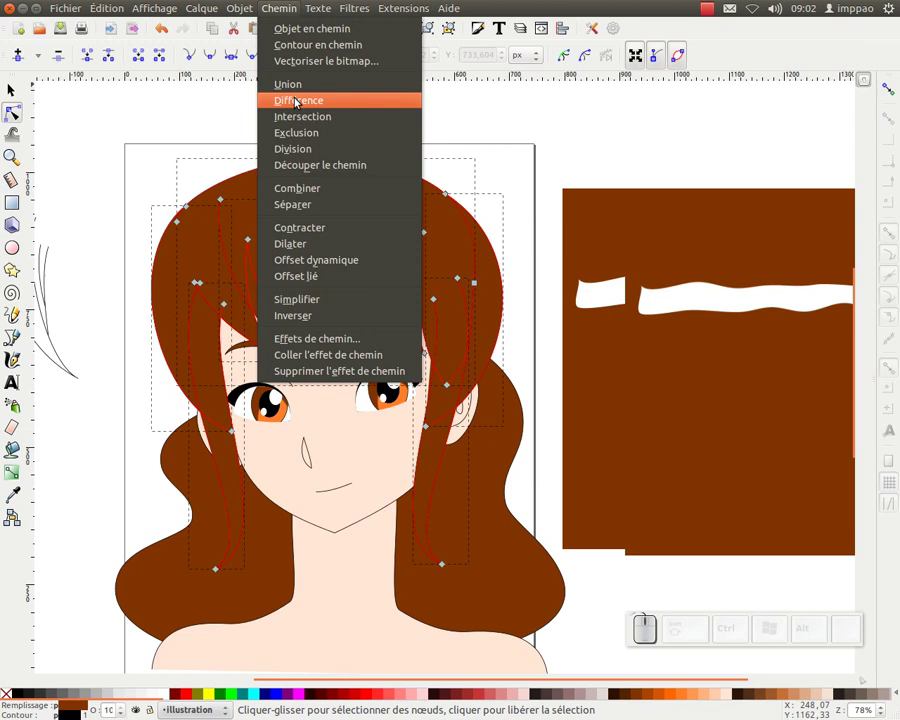
pyautogui.click(13, 86)
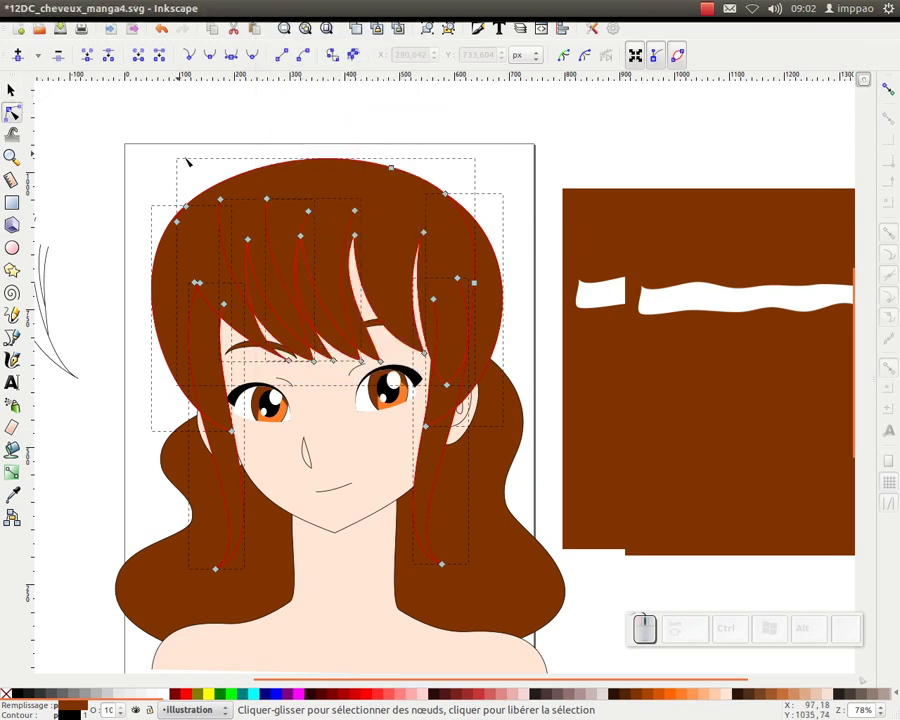
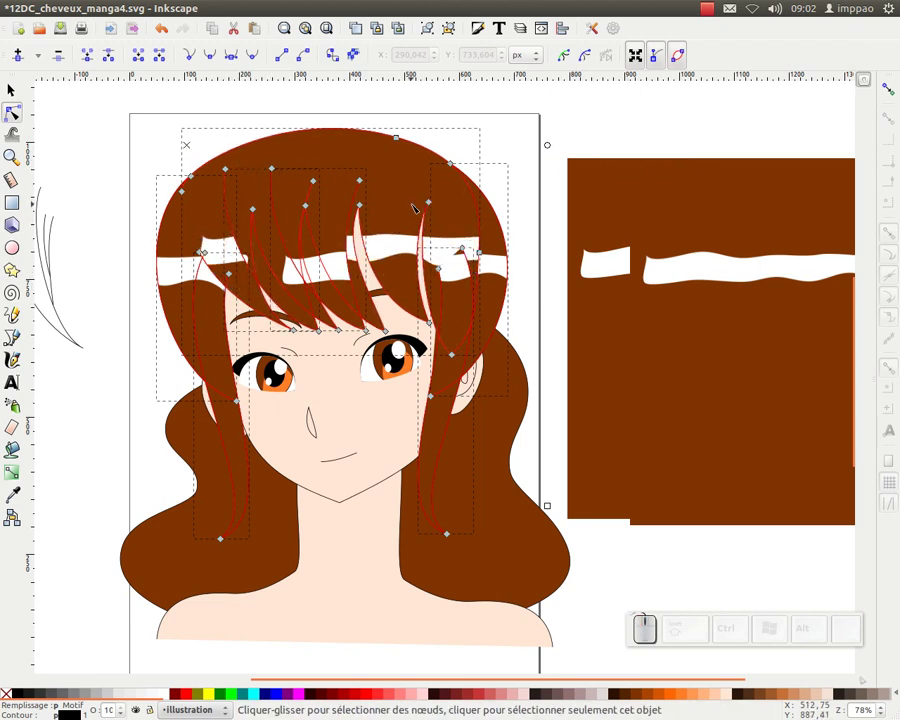
pyautogui.press('ctrl+z')
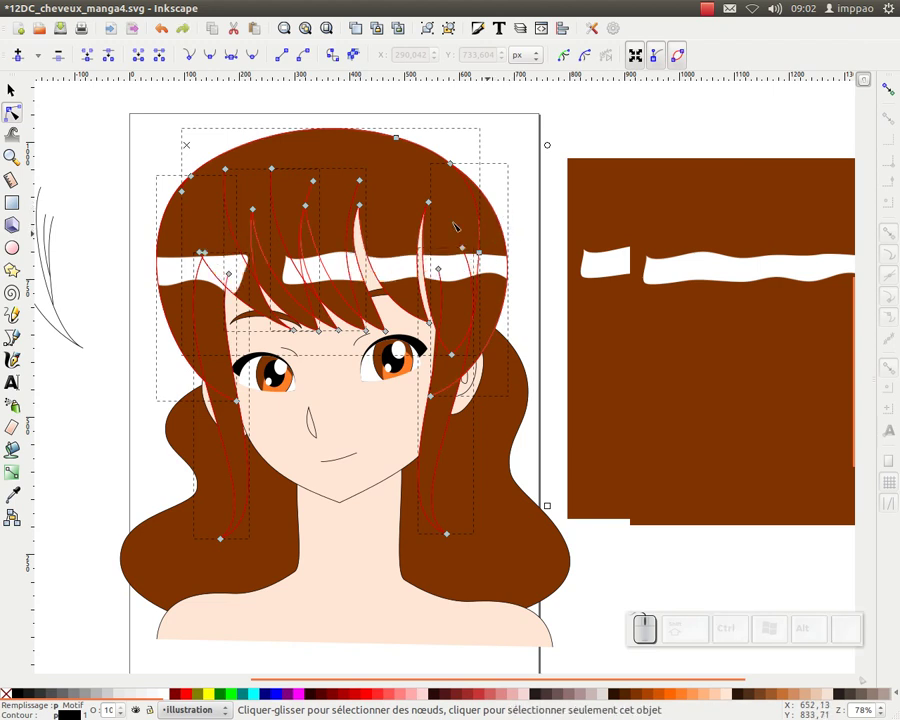
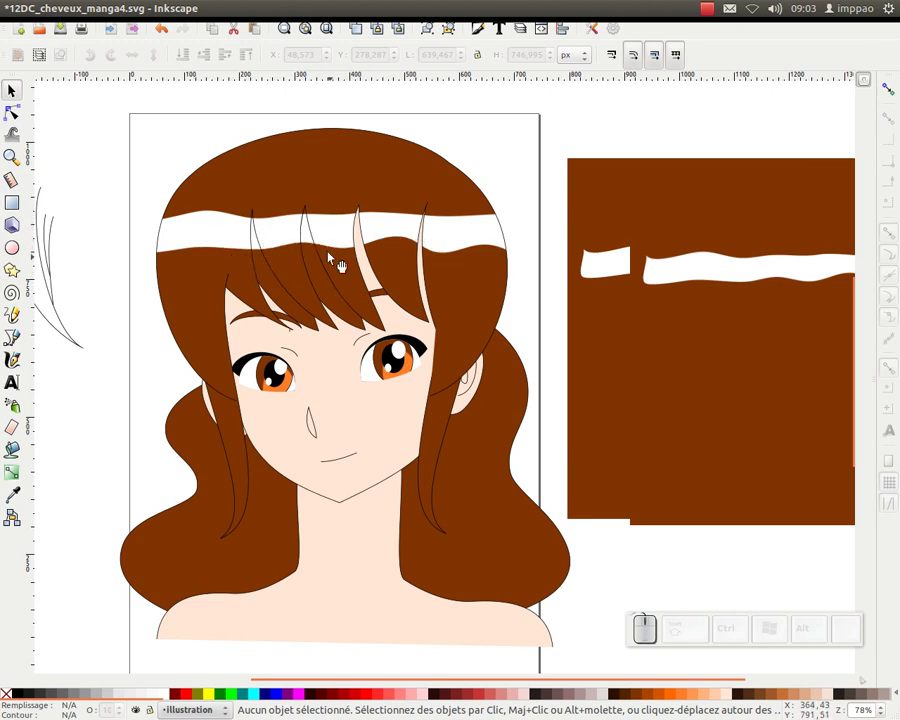
pyautogui.press('ctrl+z')
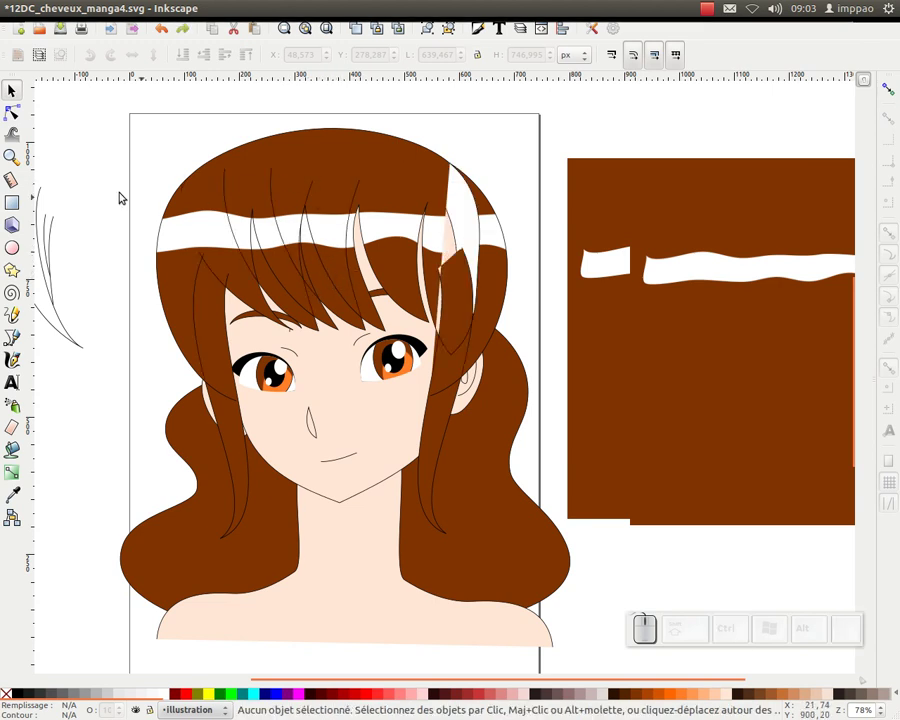
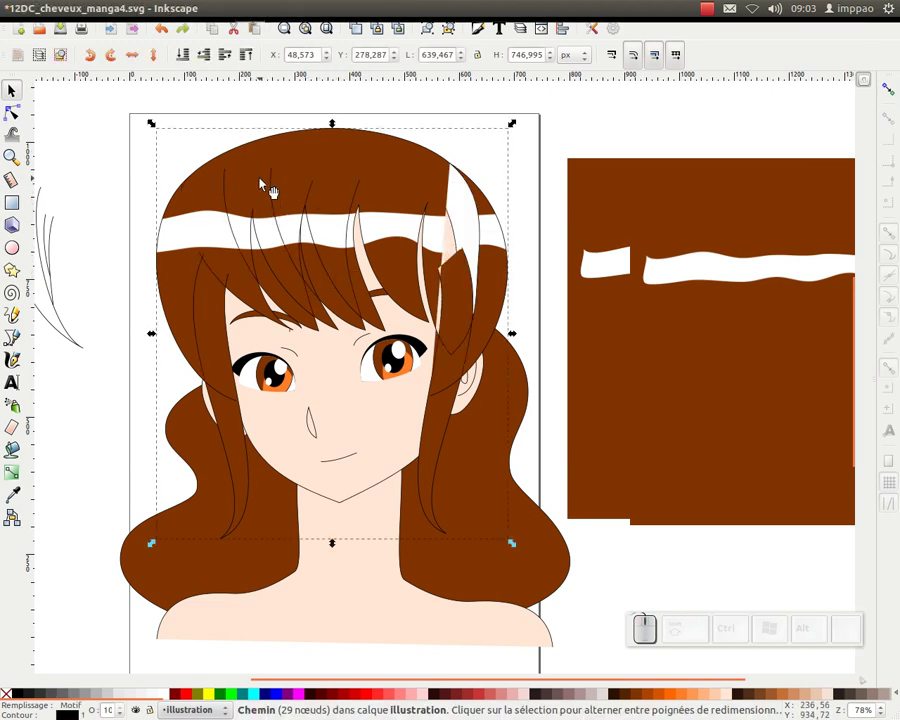
pyautogui.click(281, 13)
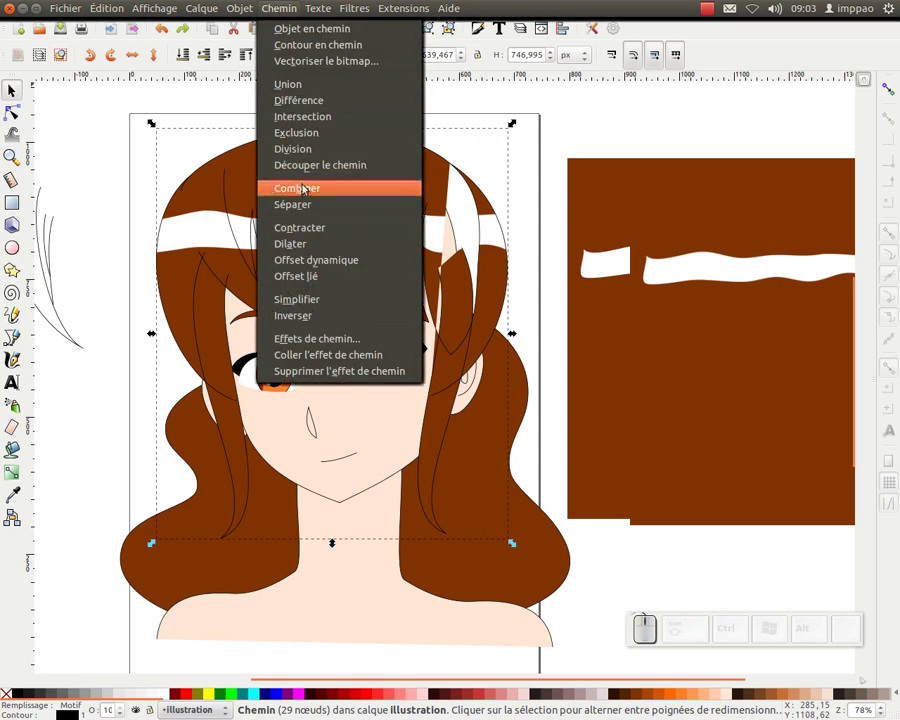
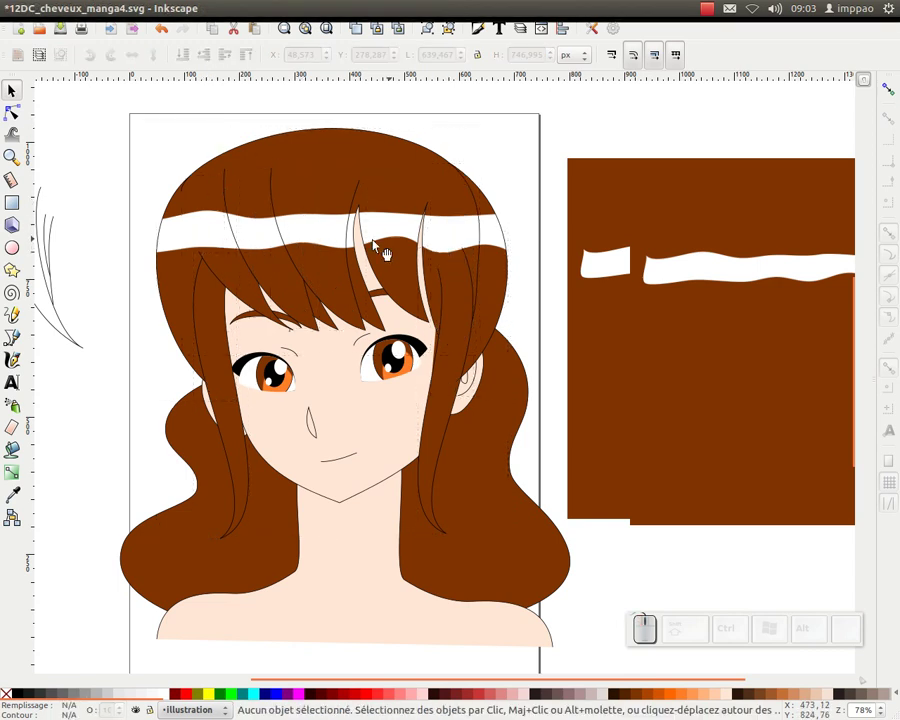
pyautogui.middleClick(399, 270)
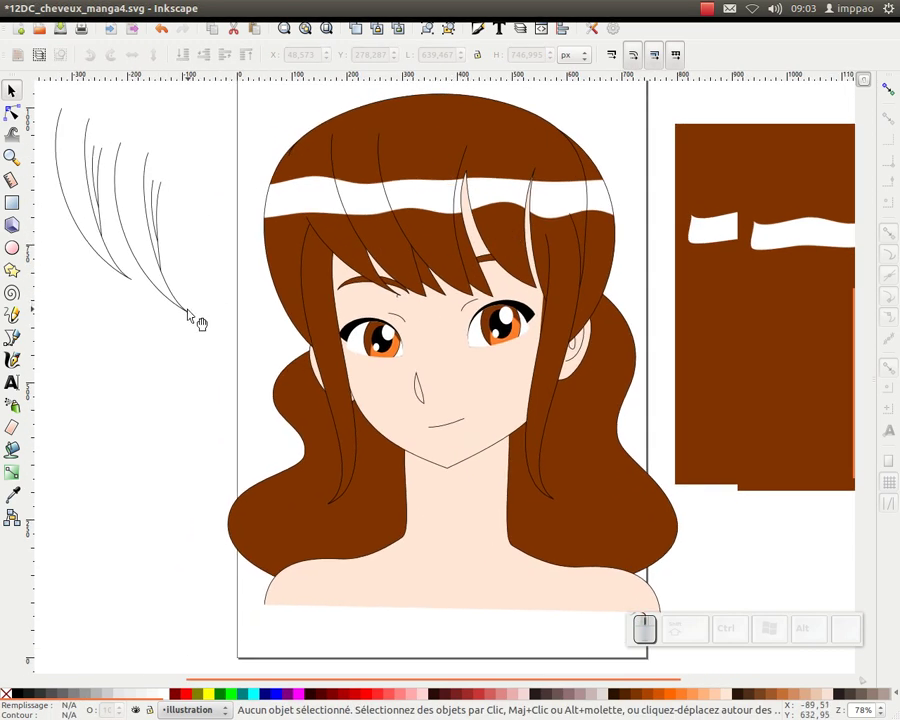
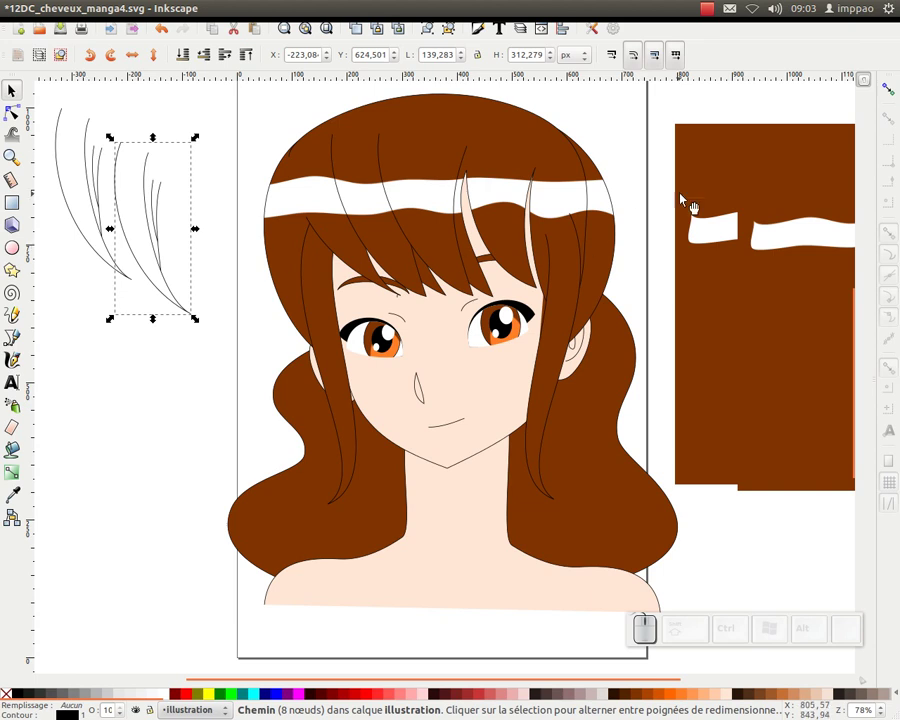
# Step: Enable snapping, select all strand curve nodes, and lower the strands onto the hair crown
pyautogui.click(894, 85)
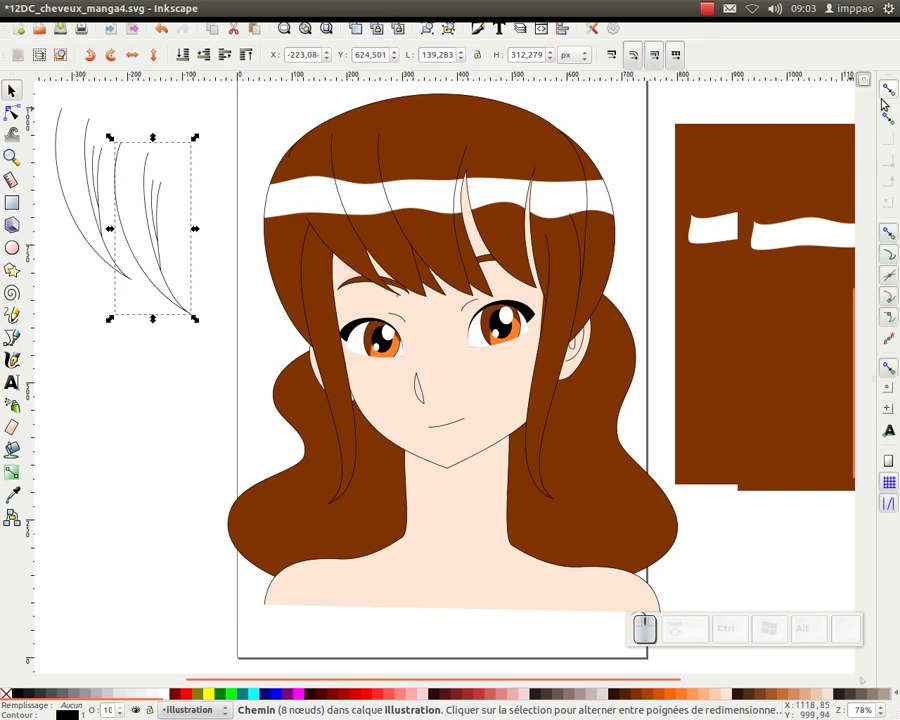
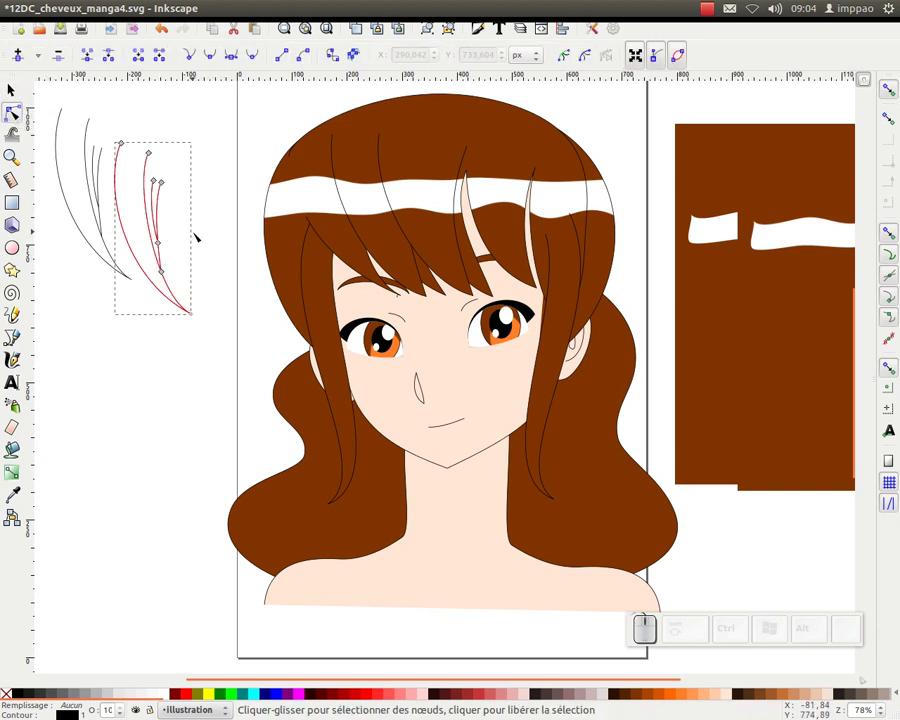
pyautogui.press('ctrl+a')
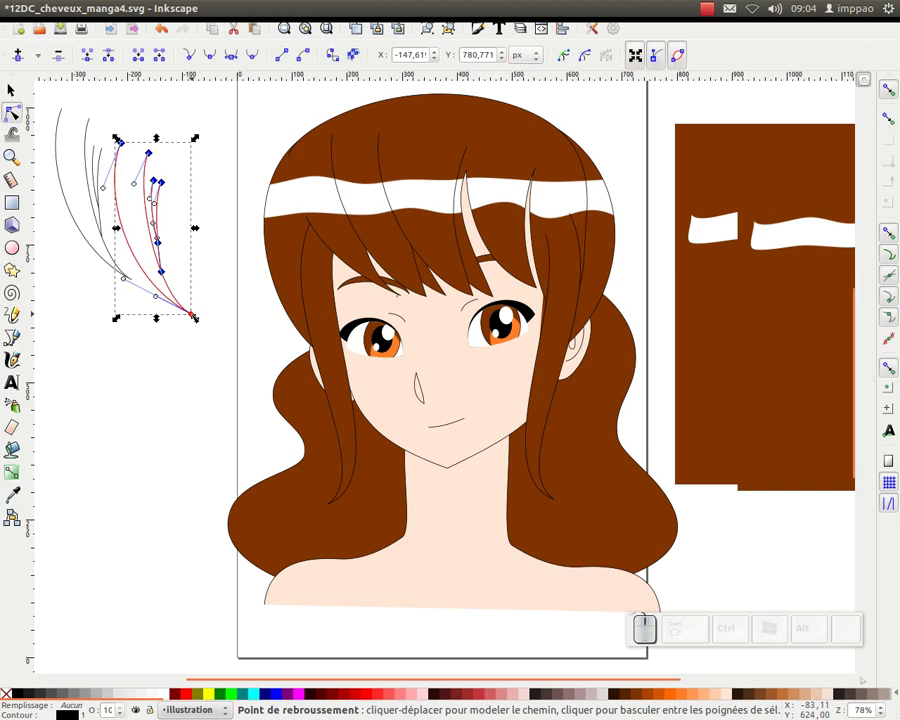
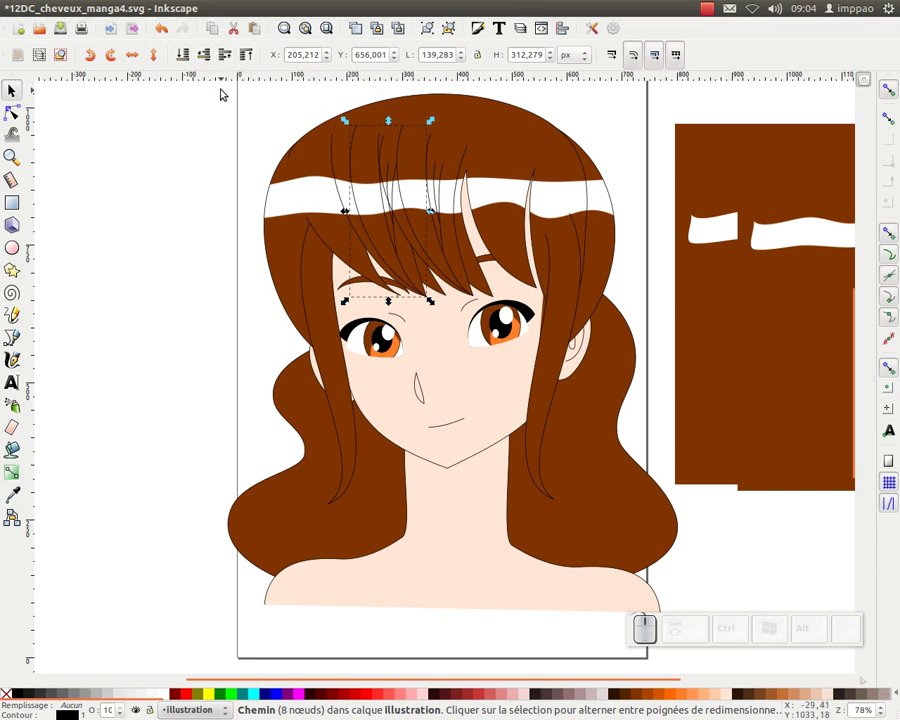
pyautogui.press('Page_Down')
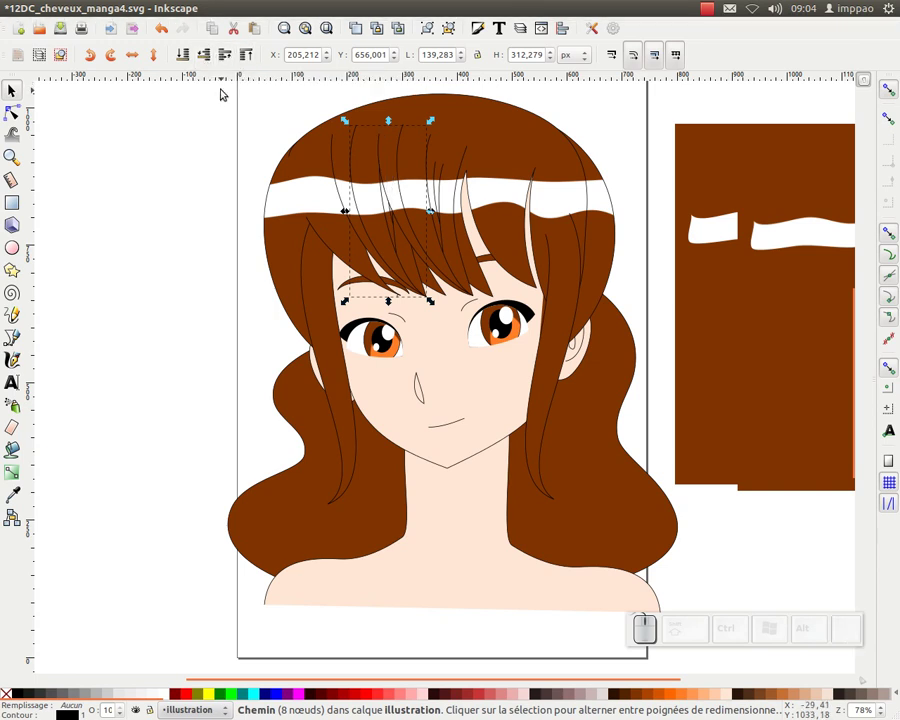
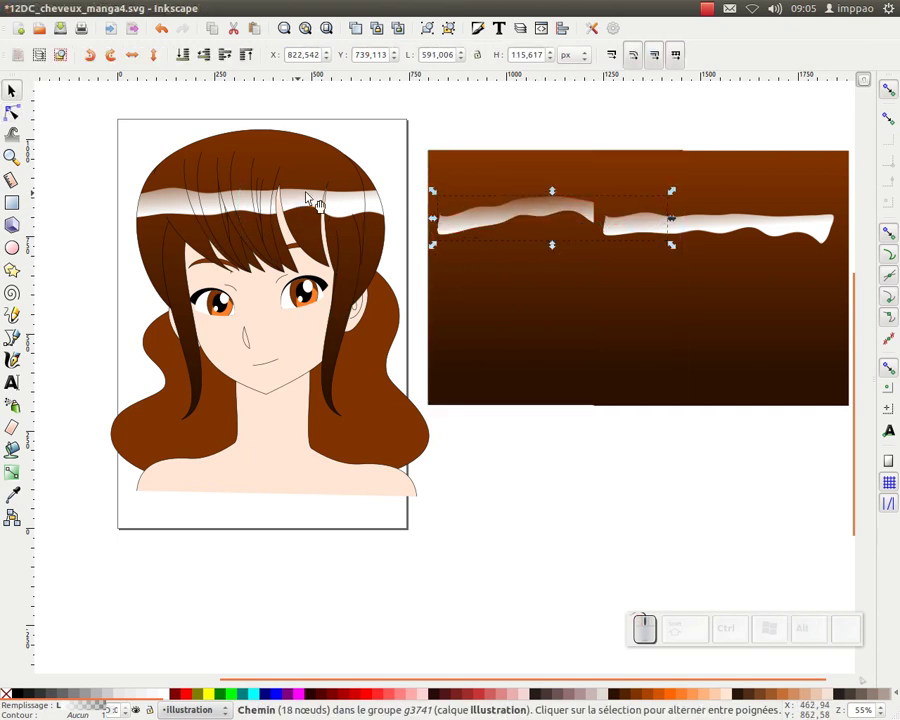
# Step: Copy the dark brown gradient onto the back hair with the Dropper, then deselect
pyautogui.moveTo(257, 261); pyautogui.dragTo(263, 282)
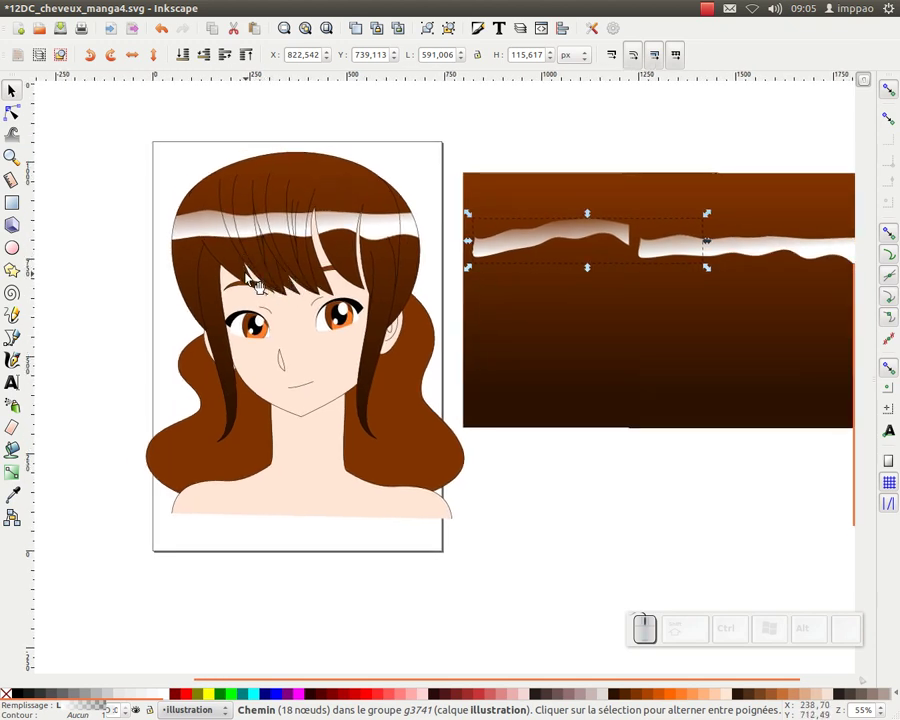
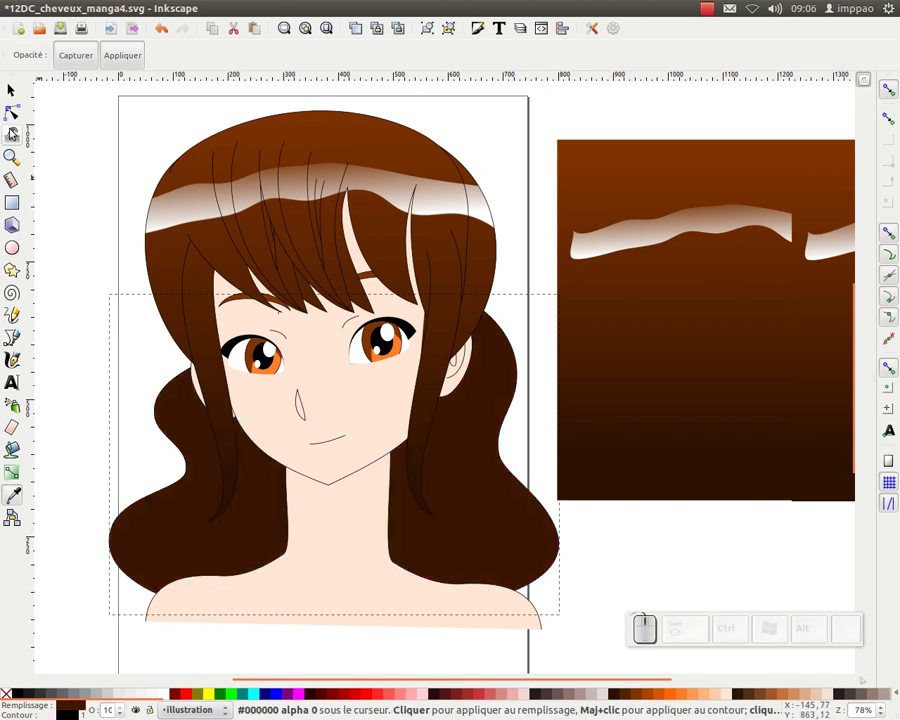
pyautogui.moveTo(19, 89); pyautogui.dragTo(97, 98)
pyautogui.press('KP_Subtract')
pyautogui.moveTo(586, 344); pyautogui.dragTo(575, 331)
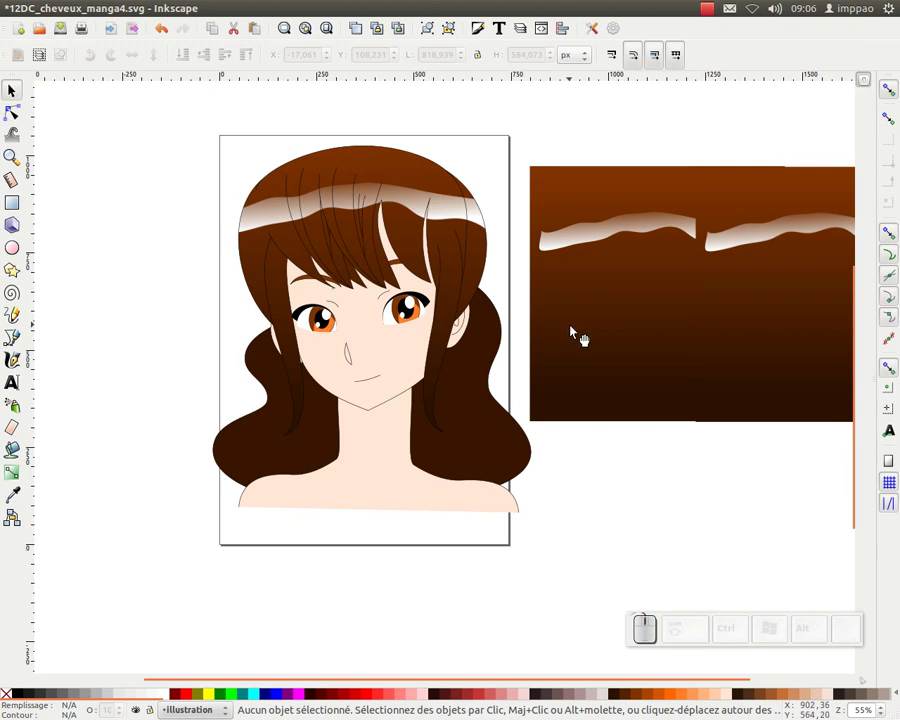